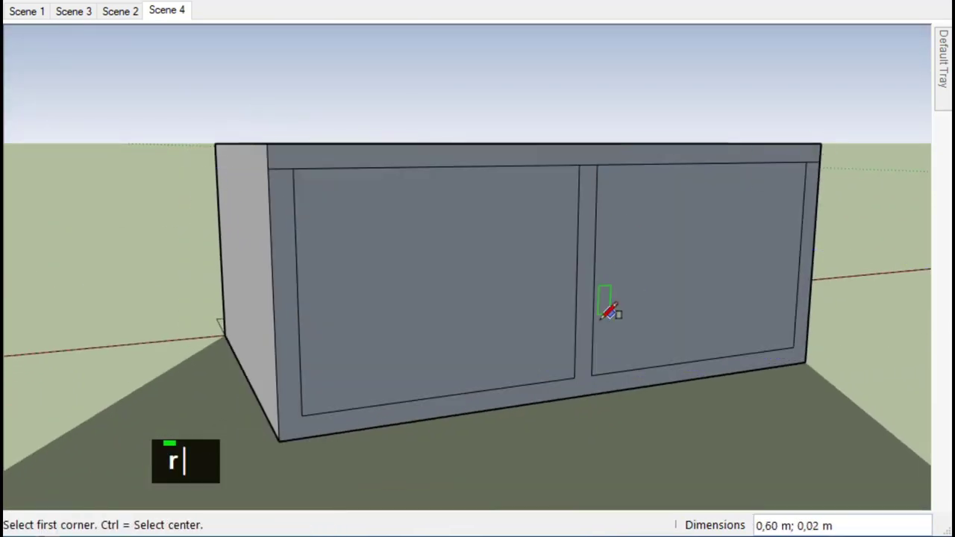
# Enter offset values 0 and 0.02 and clean up stray geometry around the box.
pyautogui.write('p,0')
pyautogui.press('Return')
pyautogui.write(',02')
pyautogui.press('Return')
pyautogui.press('Delete')
pyautogui.press('Delete')
pyautogui.press('ctrl+z')
pyautogui.press('Delete')
pyautogui.press('Delete')
pyautogui.press('Delete')
pyautogui.press('Delete')
pyautogui.press('Delete')
# Set the box face style to X-ray so the inner compartments and dimensions show through.
pyautogui.rightClick(608, 272)
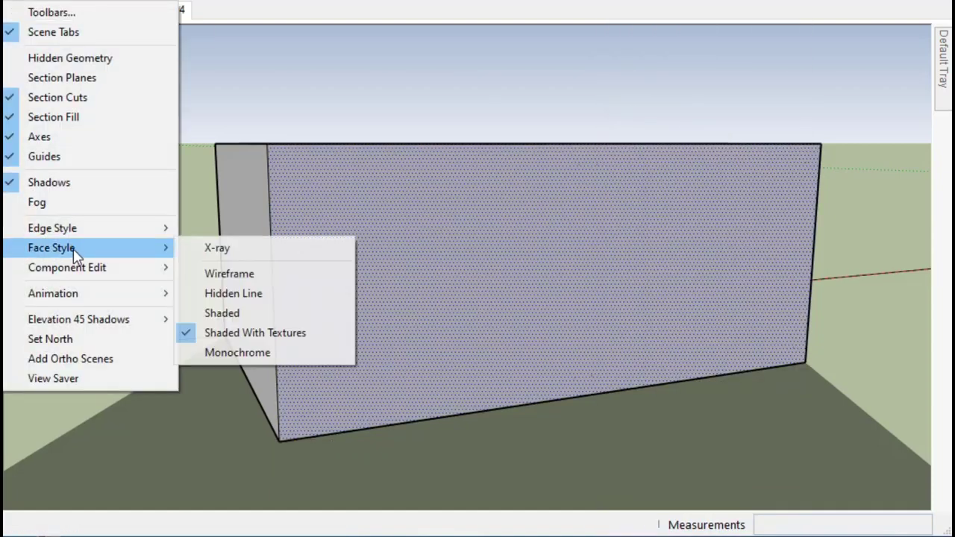
pyautogui.scroll(3)
pyautogui.press('Delete')
pyautogui.press('Delete')
pyautogui.press('Delete')
pyautogui.scroll(-3)
pyautogui.scroll(3)
pyautogui.middleClick(124, 223)
pyautogui.press('Delete')
pyautogui.press('Delete')
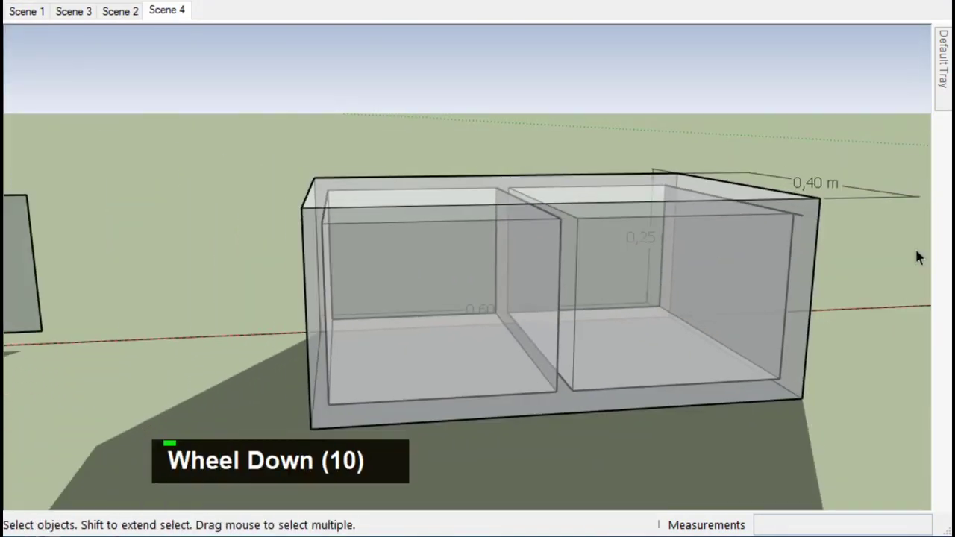
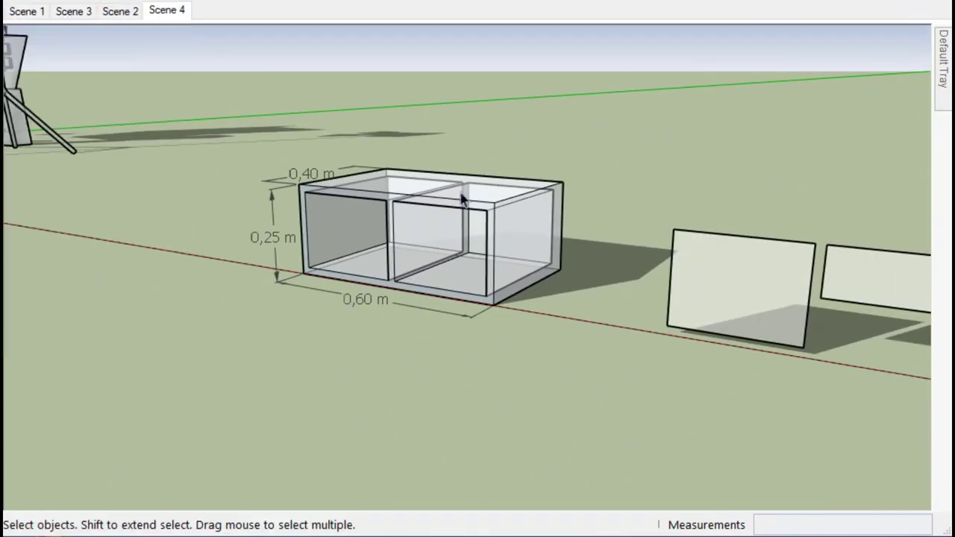
# Select a rectangular panel beside the box and make it a group named 'laci3'.
pyautogui.doubleClick(500, 230)
pyautogui.scroll(-3)
pyautogui.doubleClick(455, 247)
pyautogui.rightClick(456, 248)
pyautogui.doubleClick(537, 251)
pyautogui.rightClick(537, 255)
pyautogui.write('laci3')
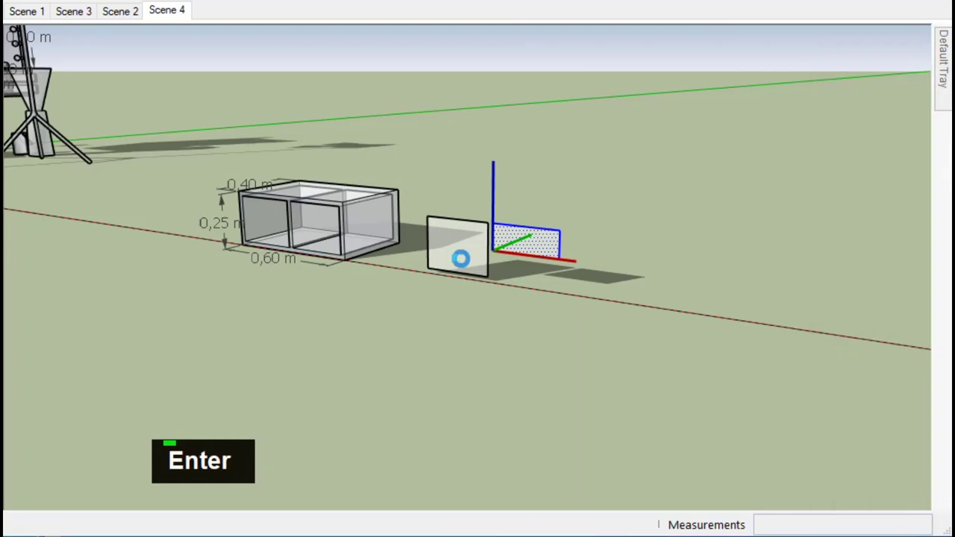